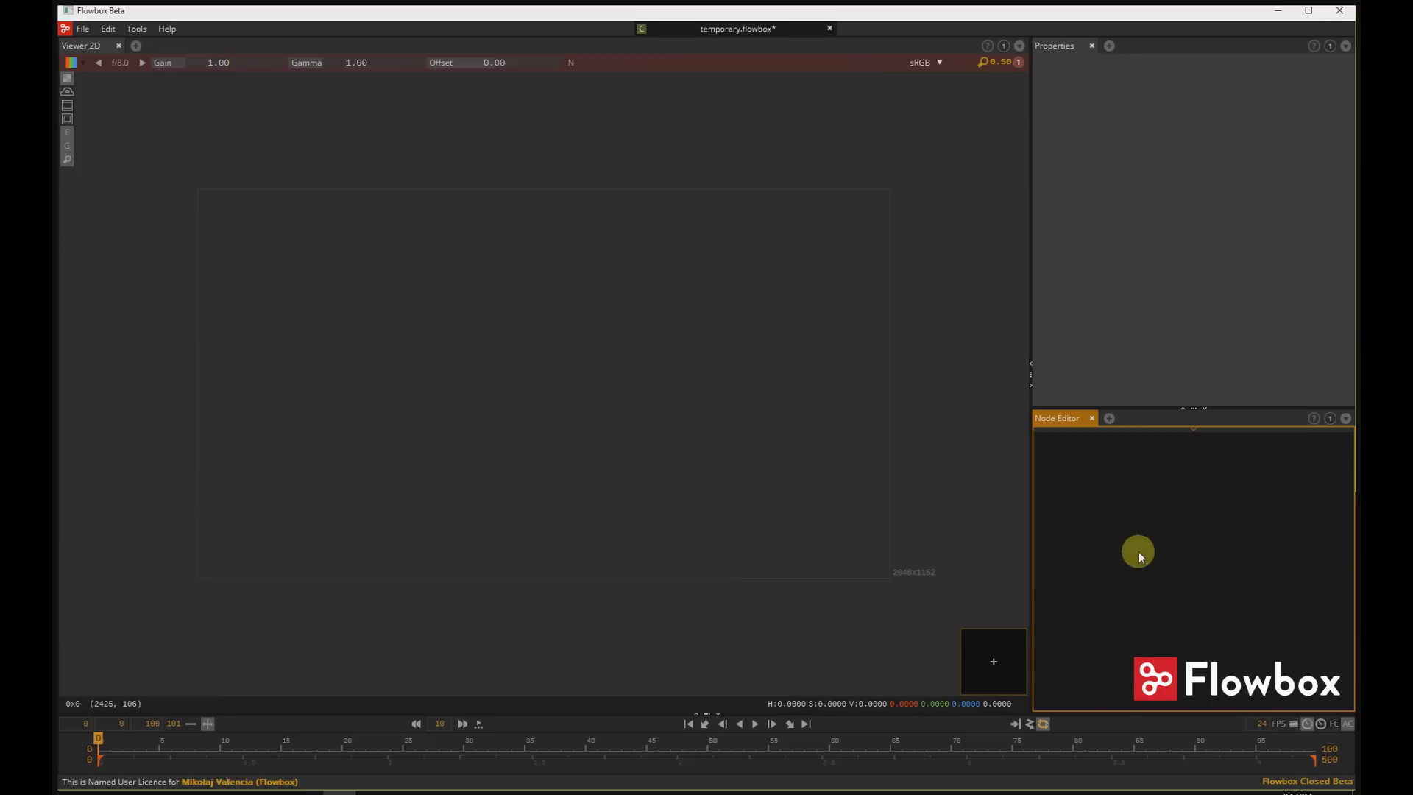
Add a Read node and bring up its file chooser for the Jump_lo frames
key("r")
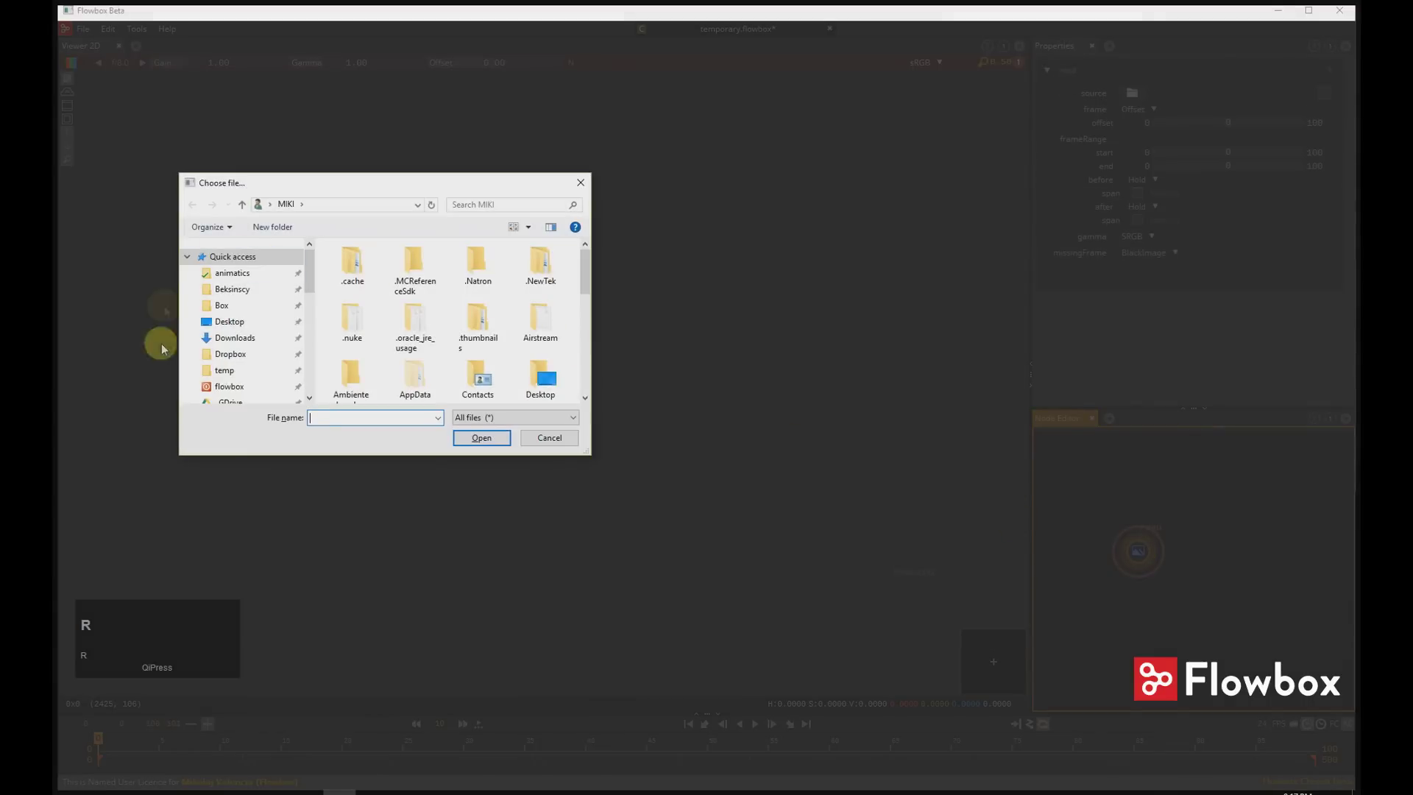
Load the Jump_lo JPG sequence so the bearded man appears in Viewer 2D
left_click(231, 379)
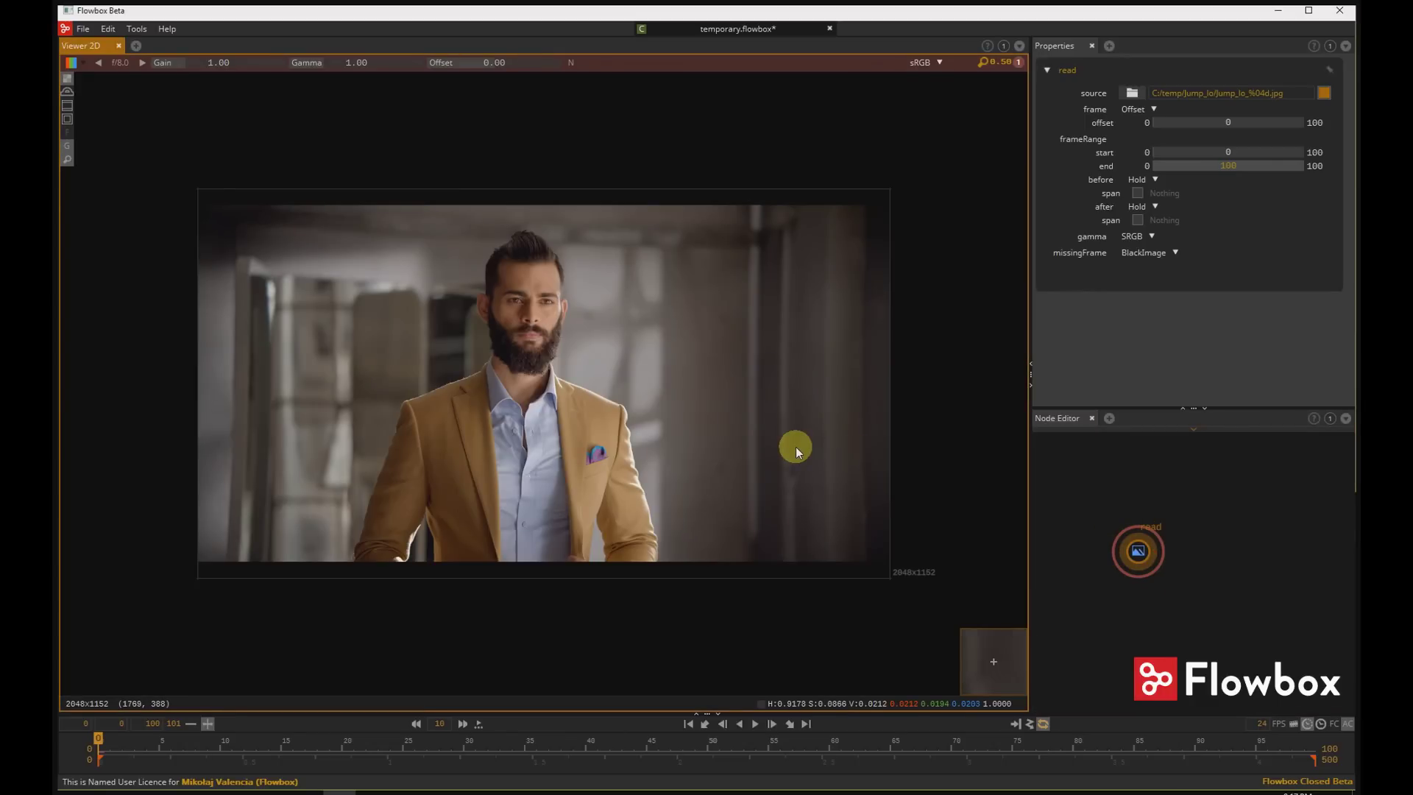
left_click_drag(1142, 550, 1057, 629)
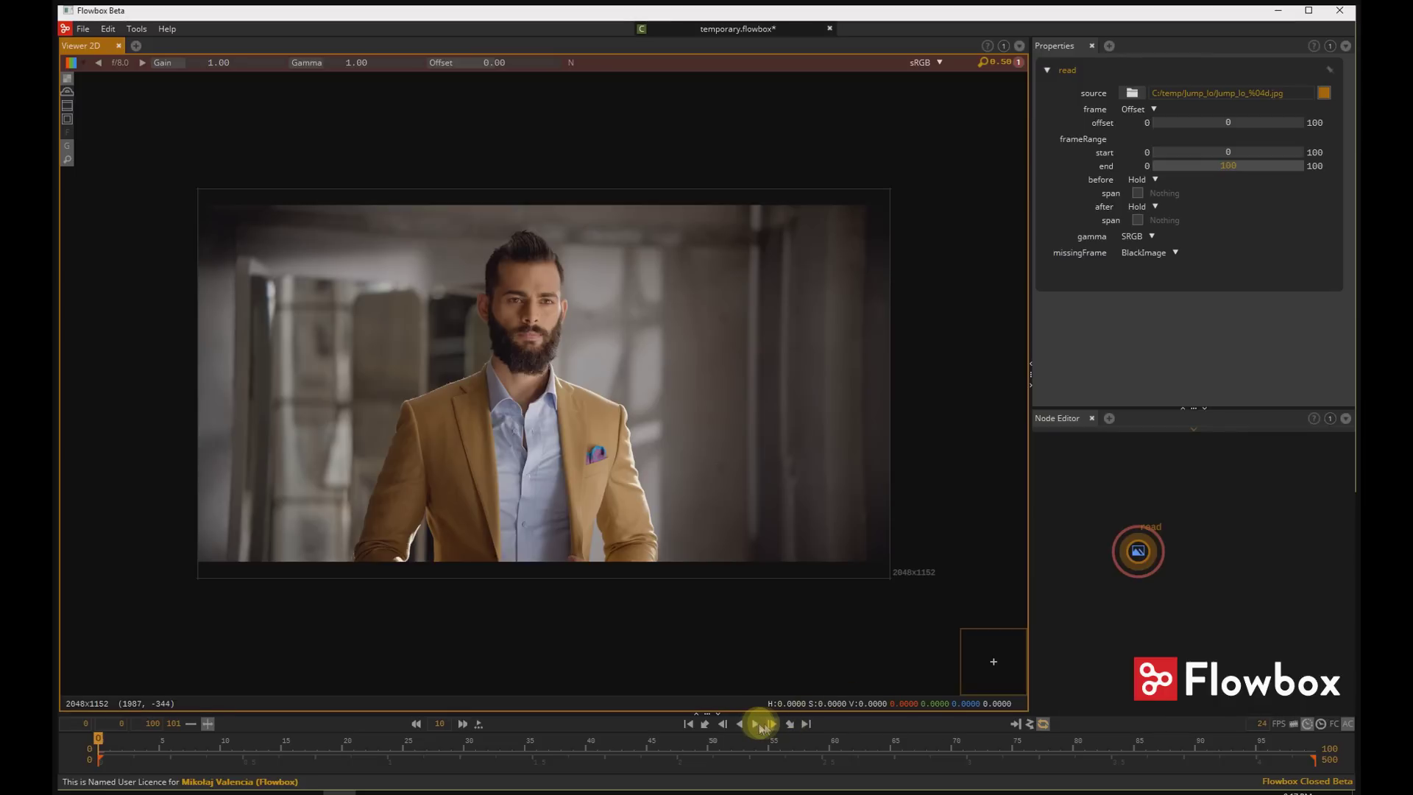
Play the sequence and zoom in to frame the man's portrait in the viewer
left_click(759, 725)
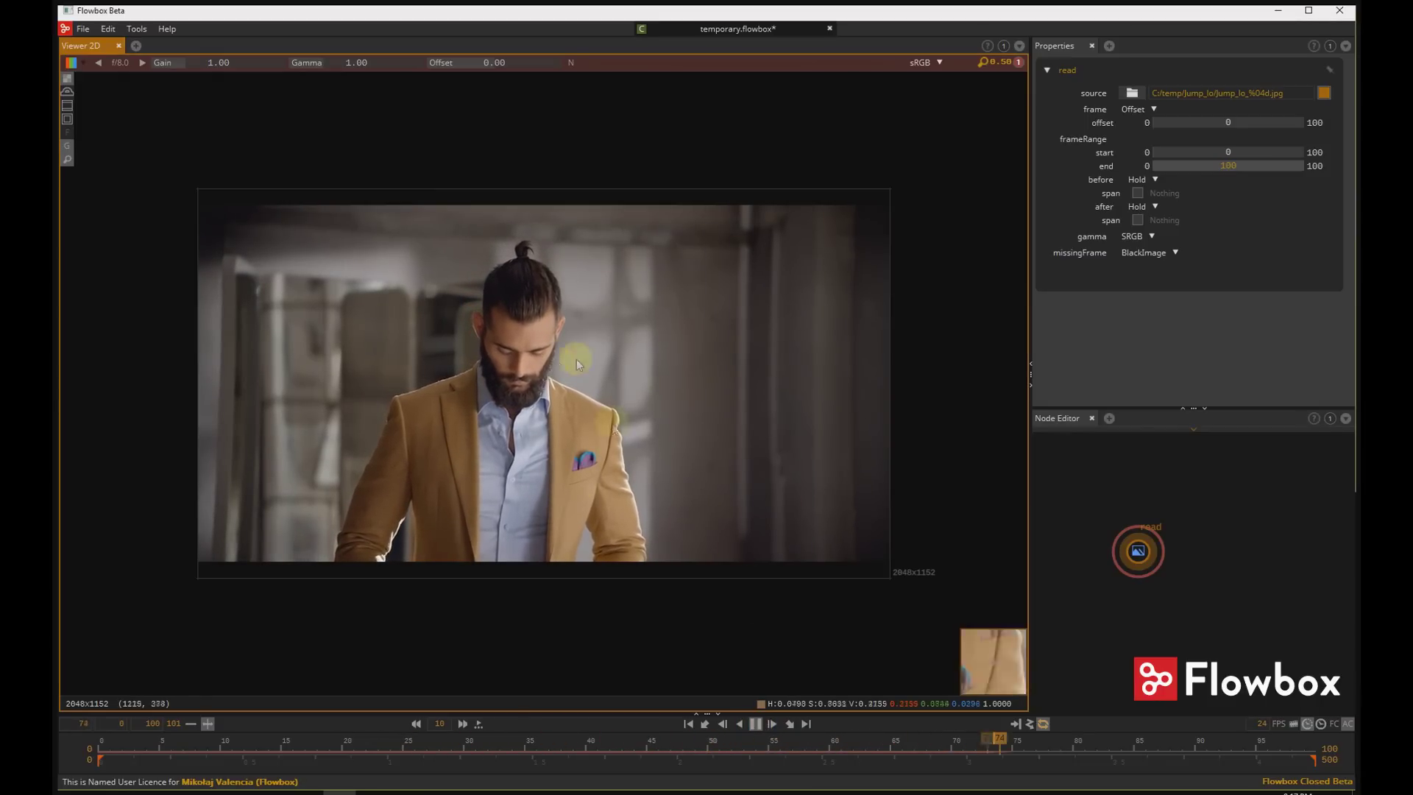
left_click_drag(503, 382, 603, 433)
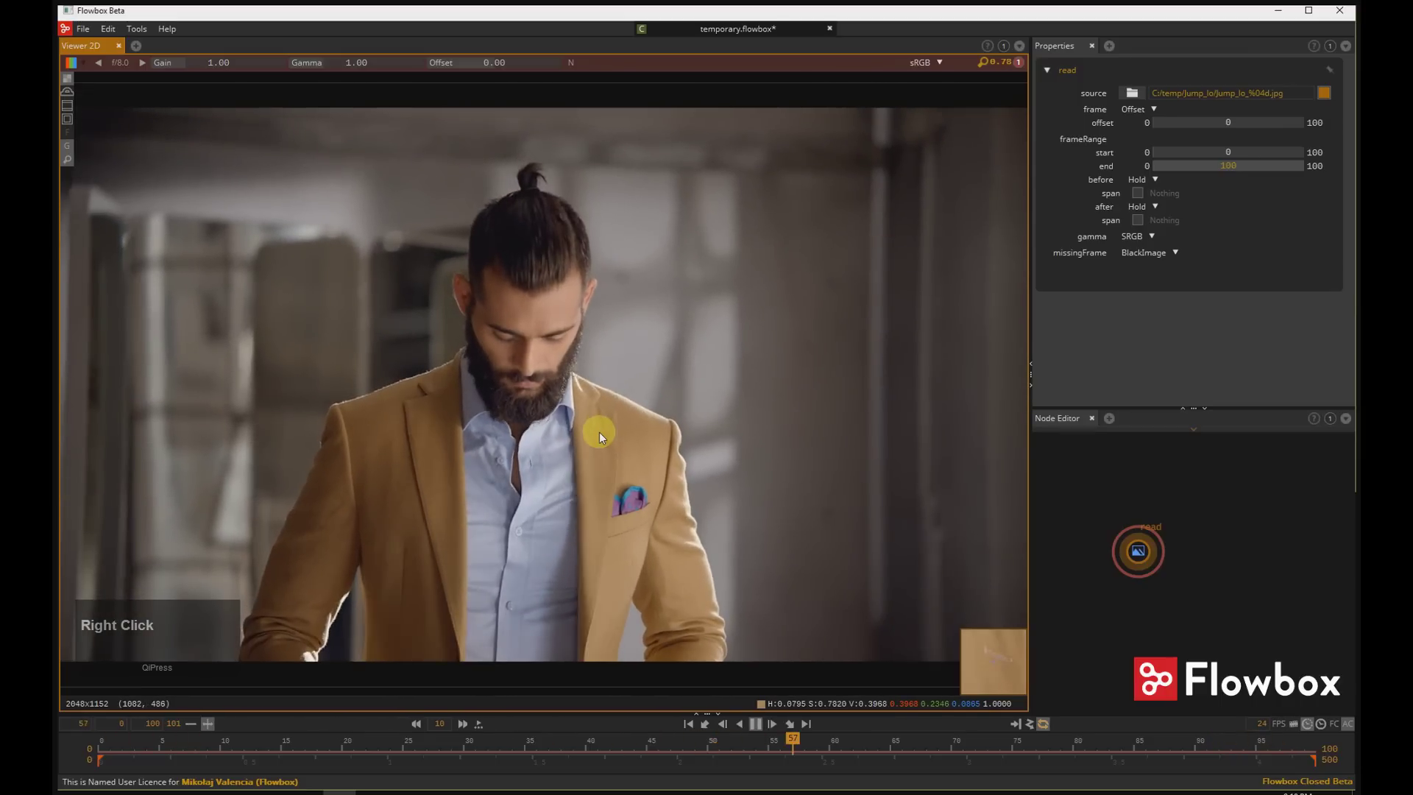
left_click_drag(605, 432, 331, 67)
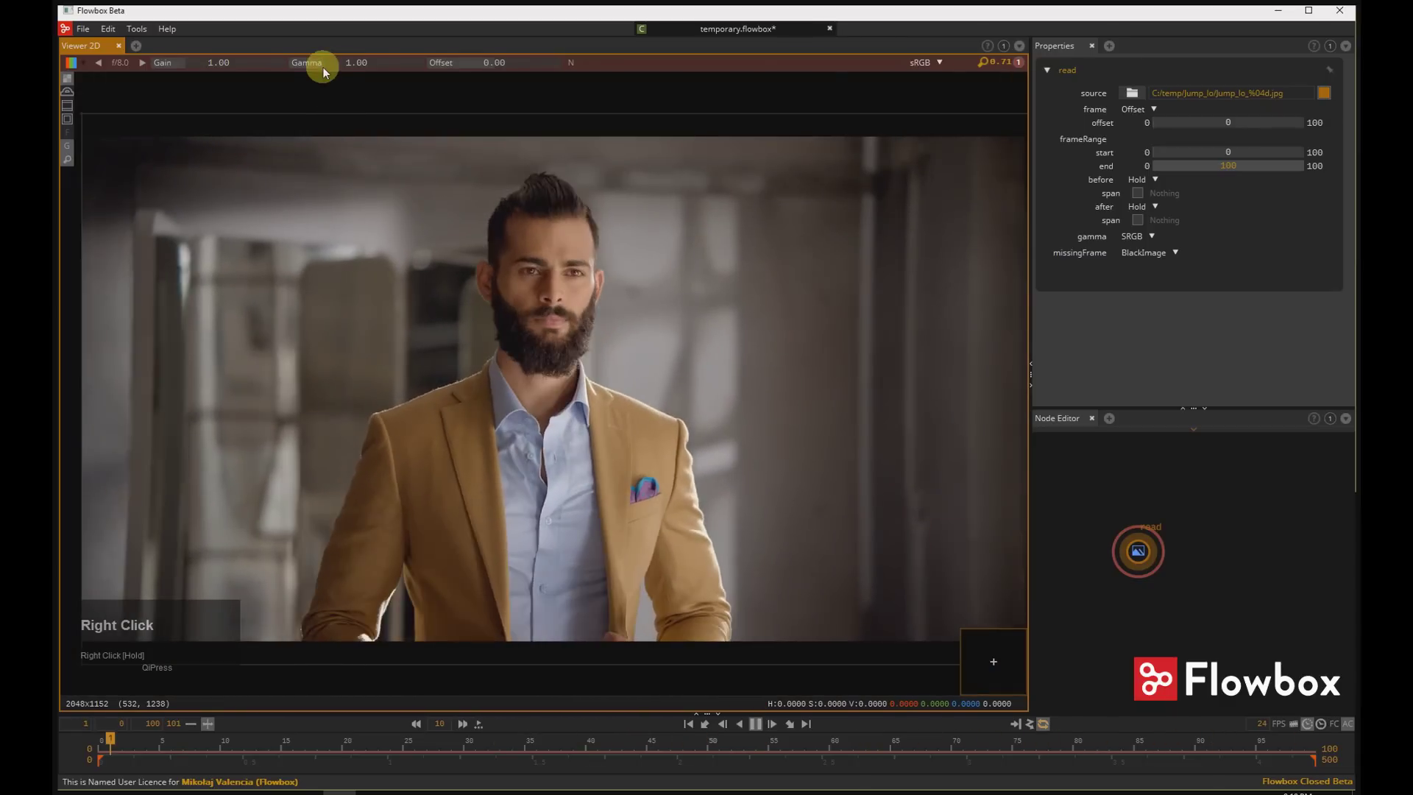
Brighten the viewer display, reset exposure to 1.00, and stop at frame 0
left_click_drag(331, 67, 217, 62)
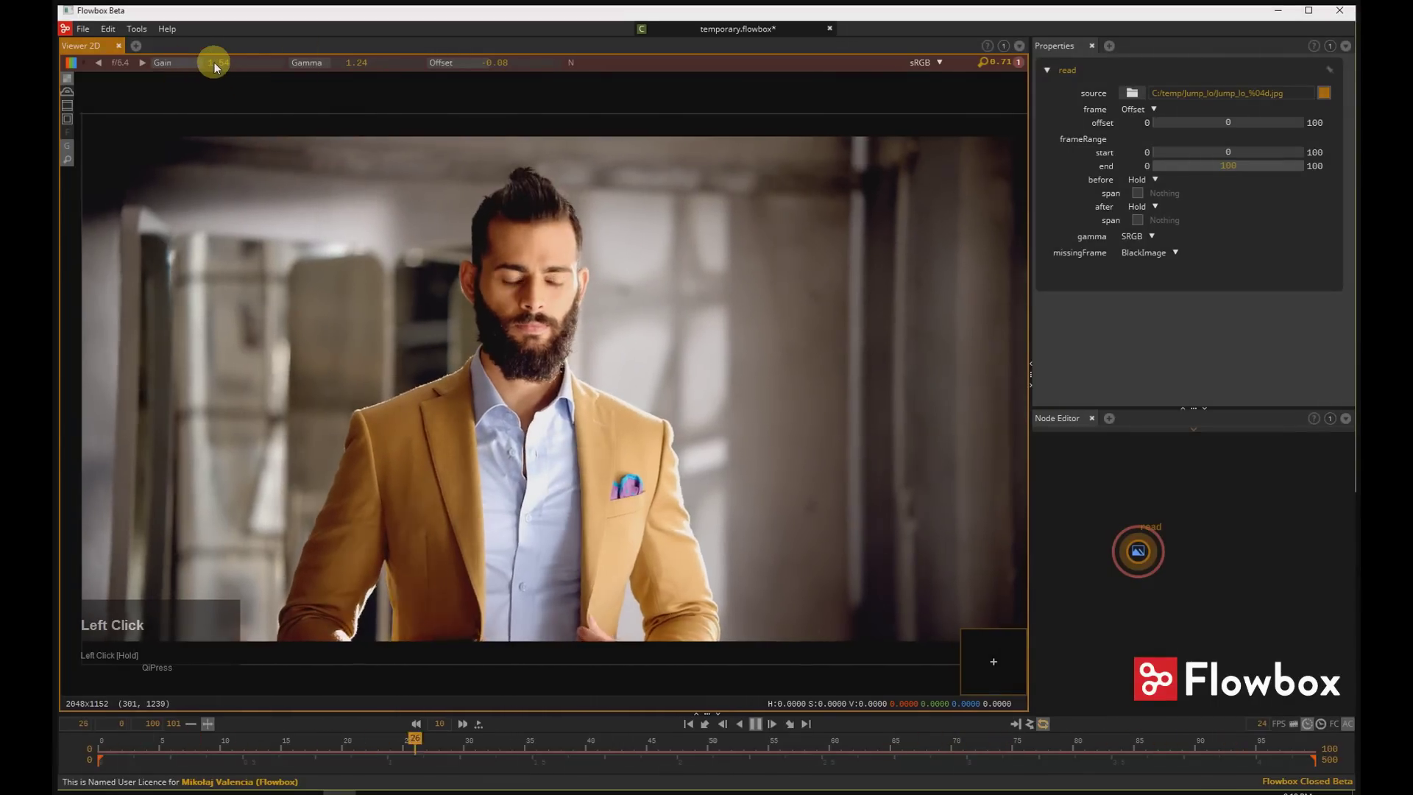
left_click(216, 62)
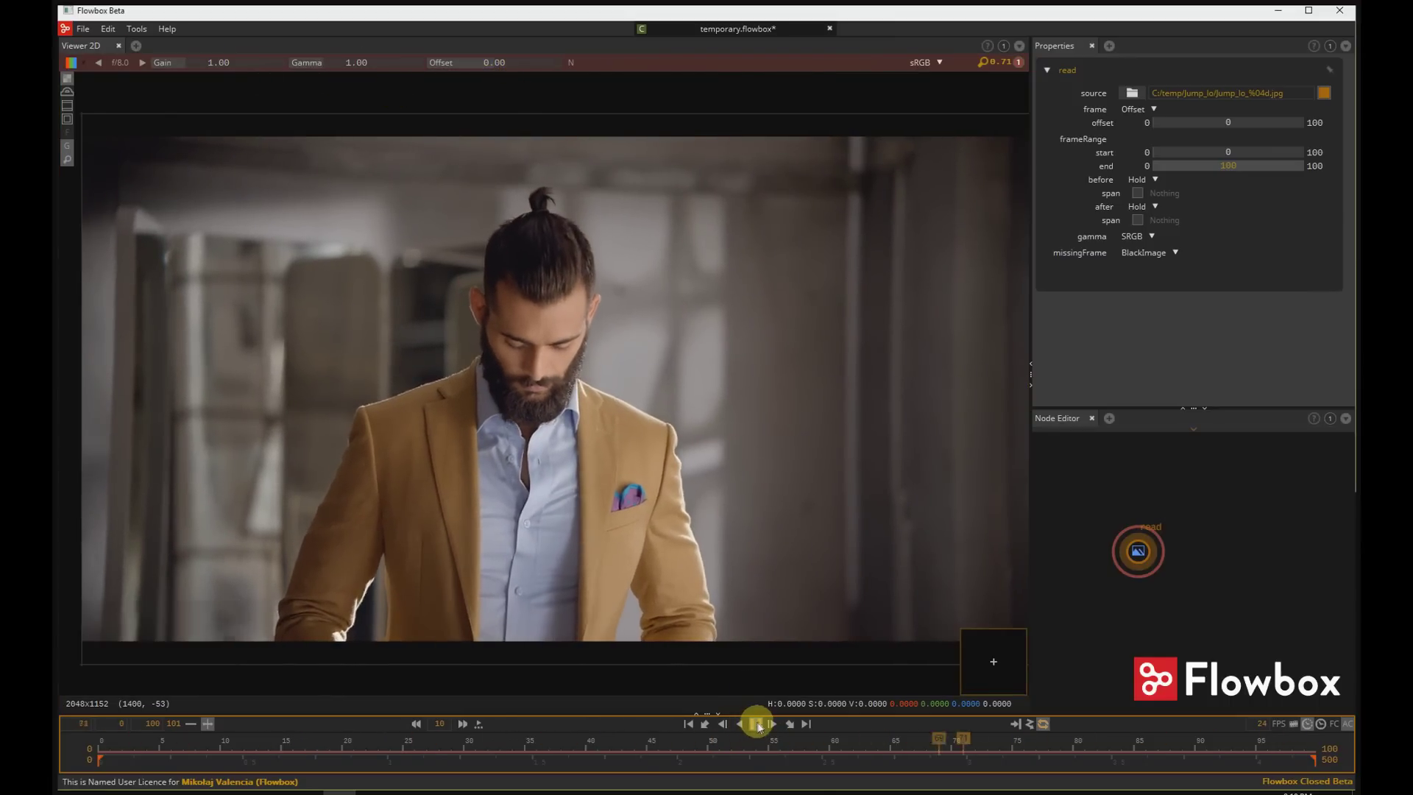
left_click_drag(759, 723, 1135, 534)
key("Delete")
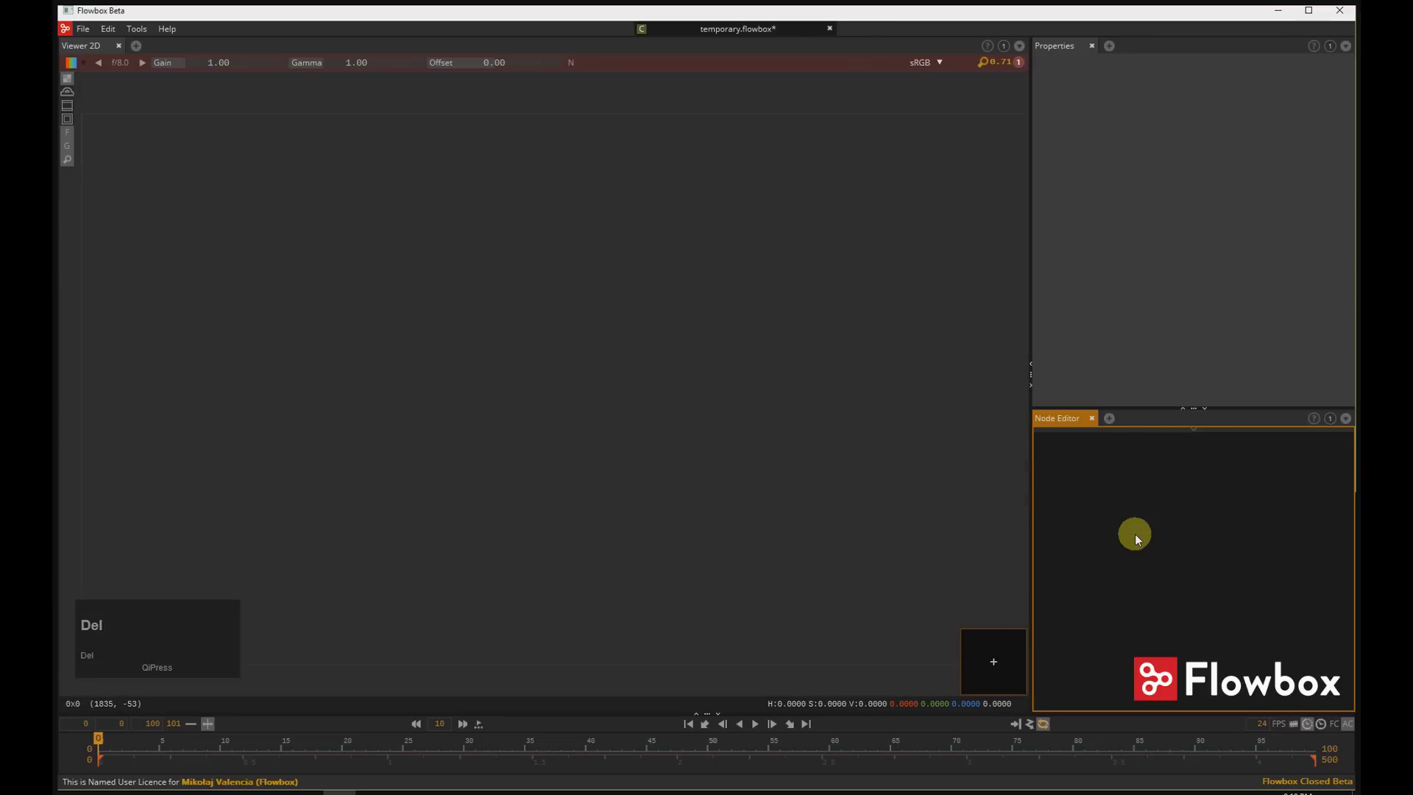
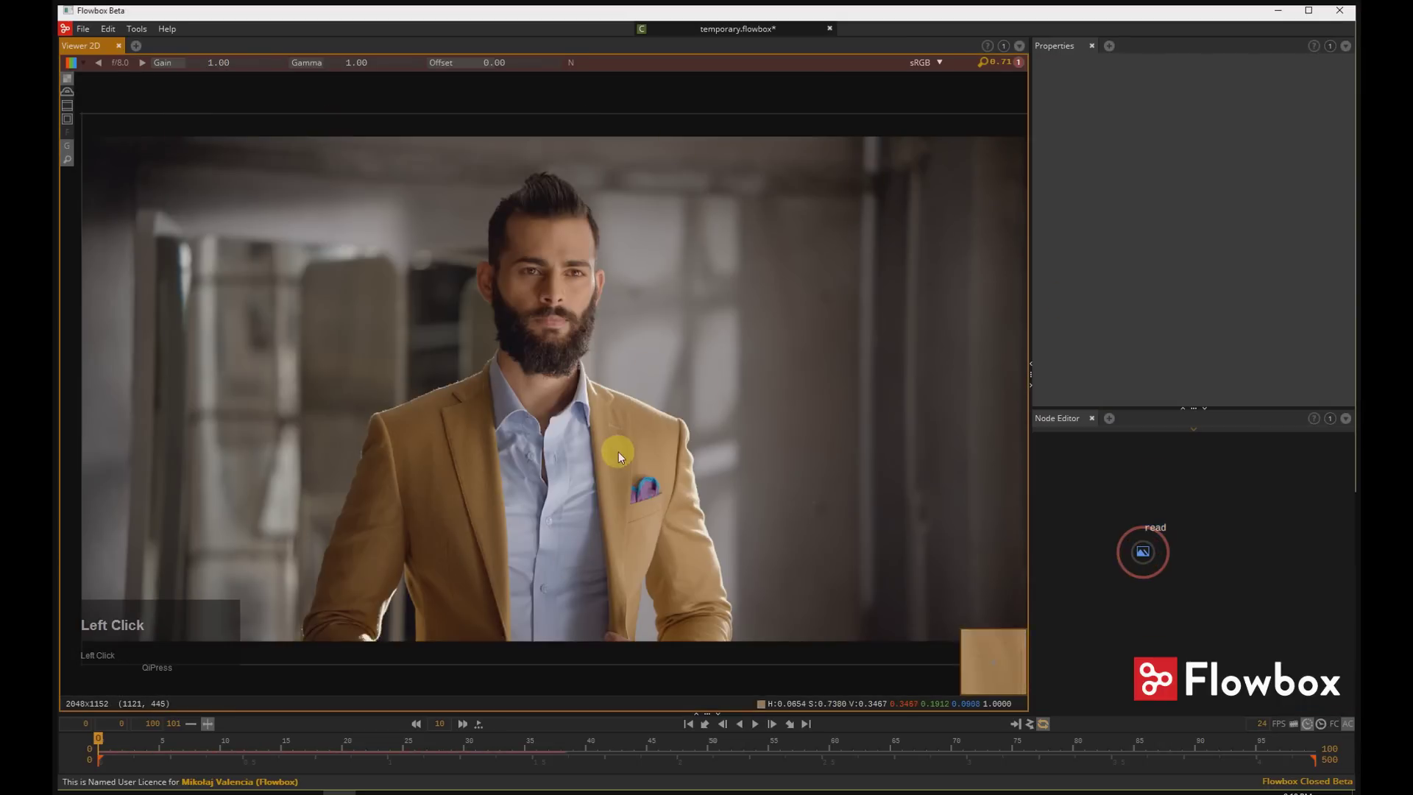
Delete the Read node and create a new 'read' node browsing into the temp folder
left_click(1150, 551)
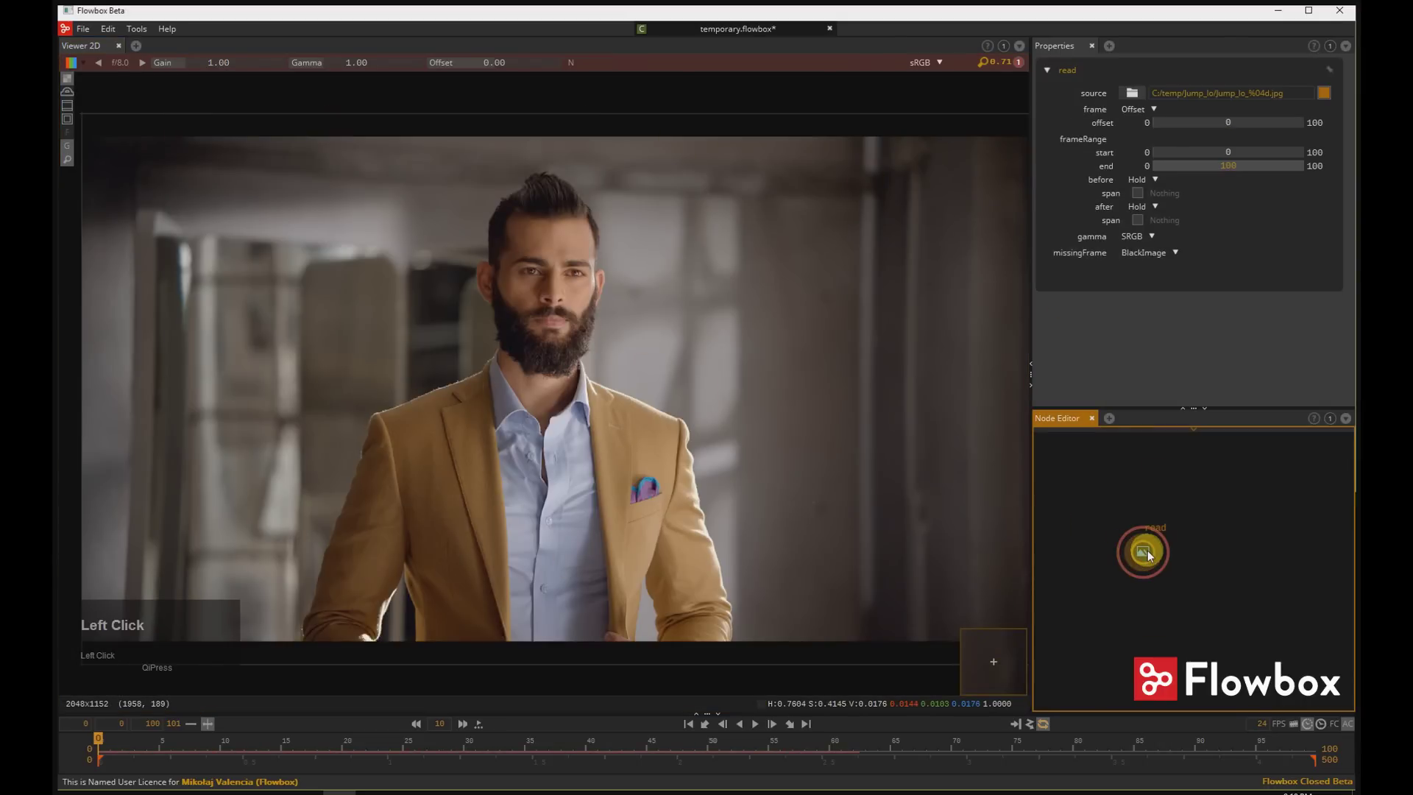
key("Tab")
key("Tab")
type("read")
key("Return")
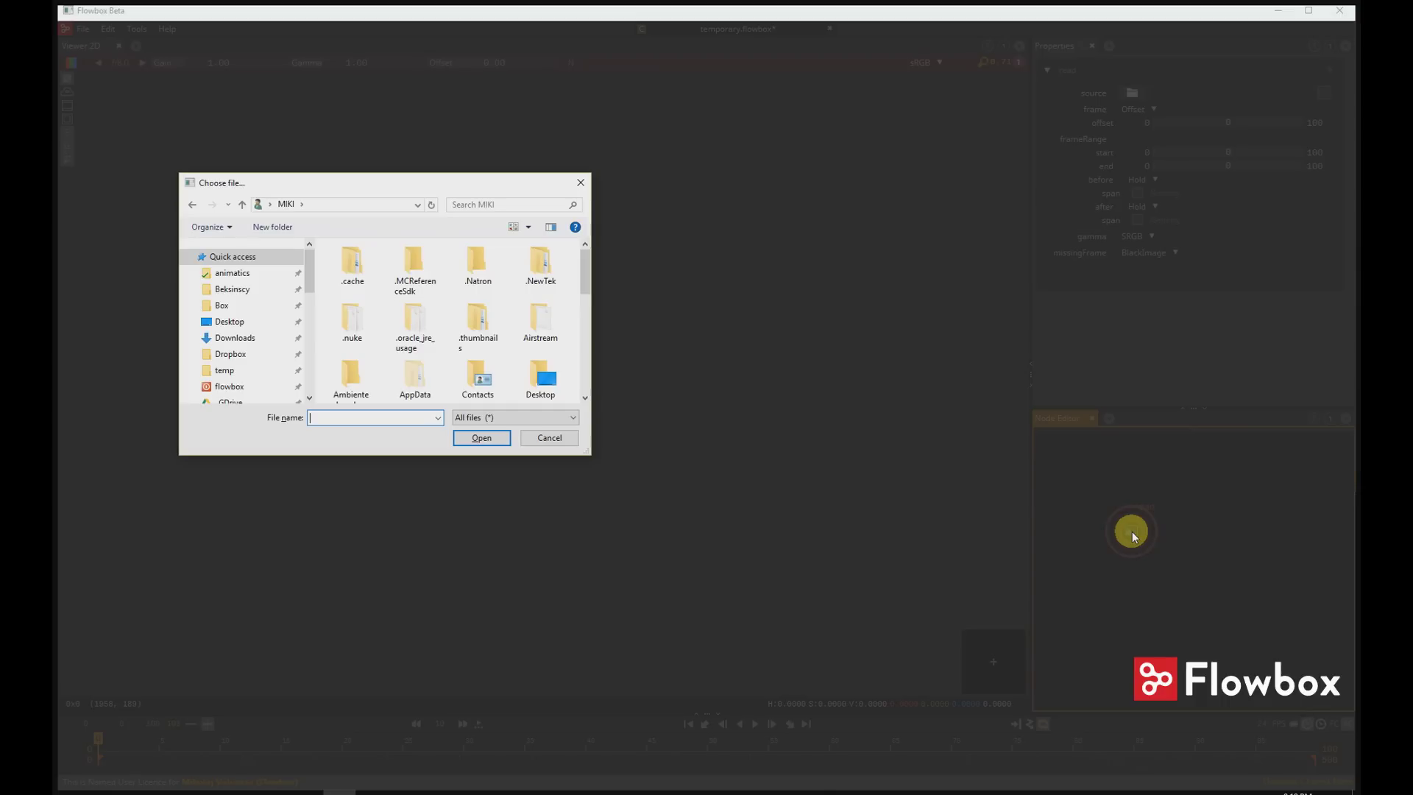
left_click(235, 374)
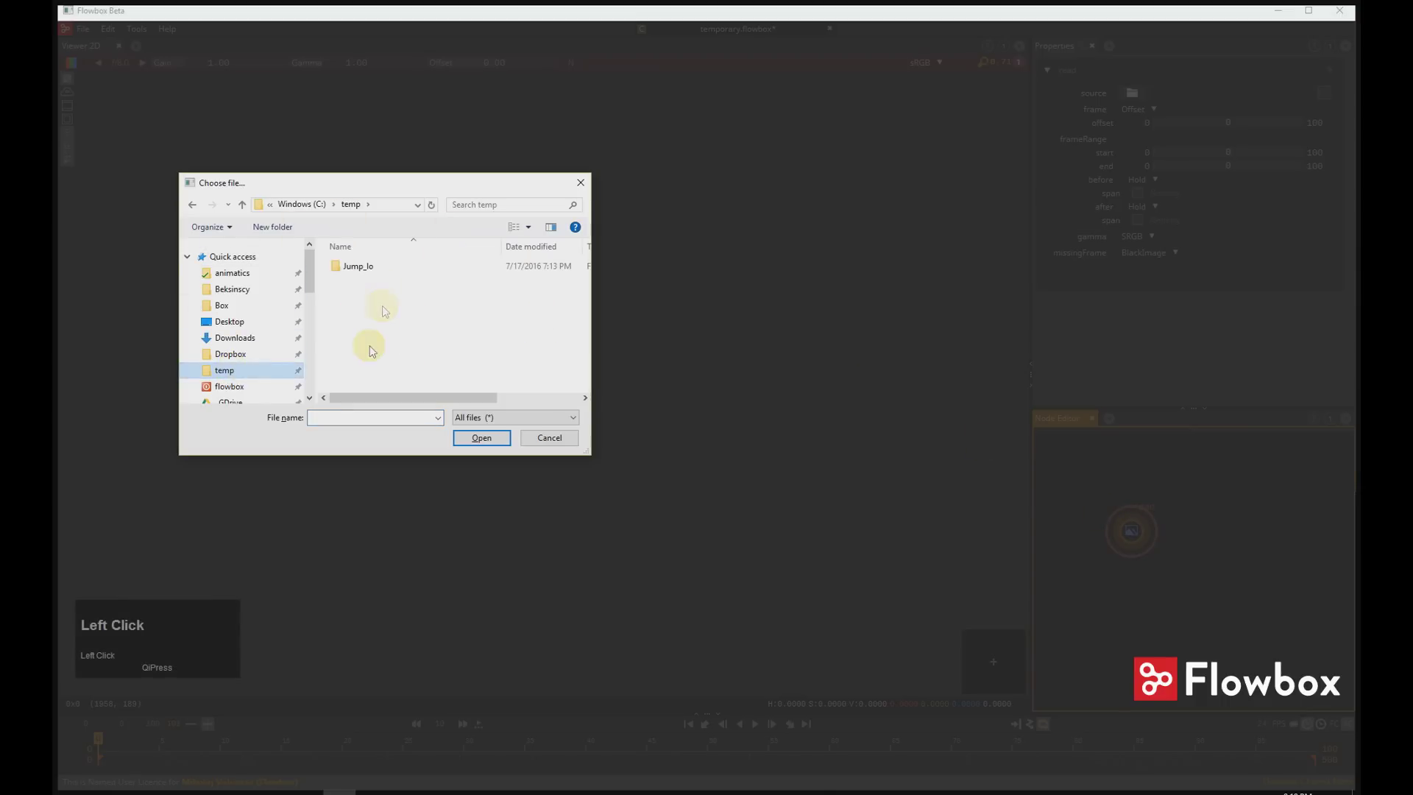